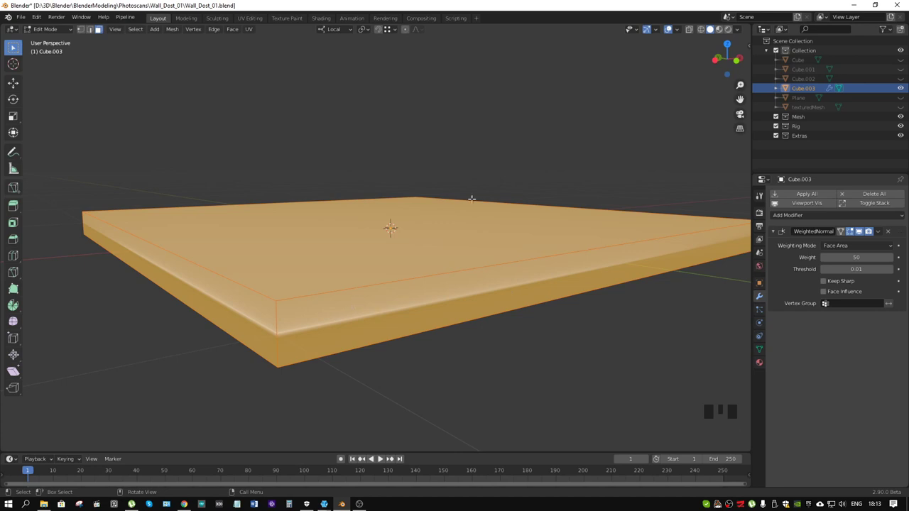
- Give the outer edges a 0.2 bevel weight and place a Bevel modifier above WeightedNormal
key(n)
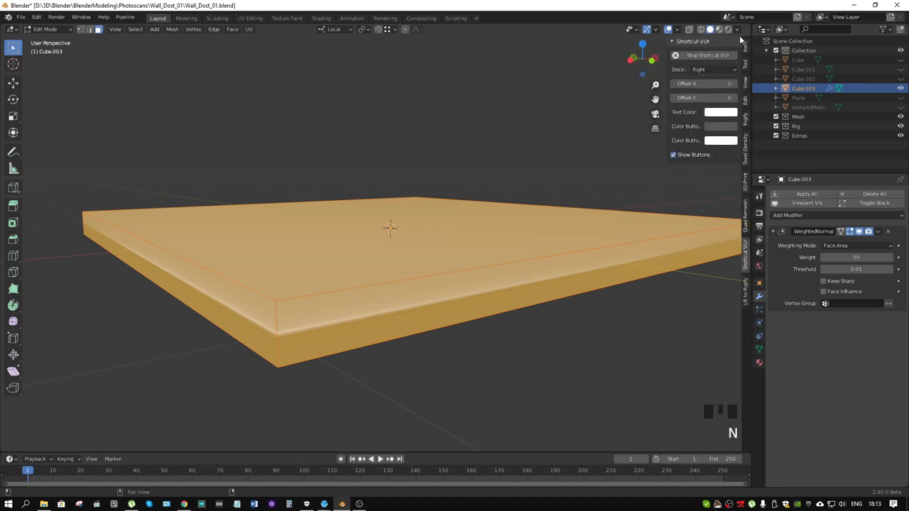
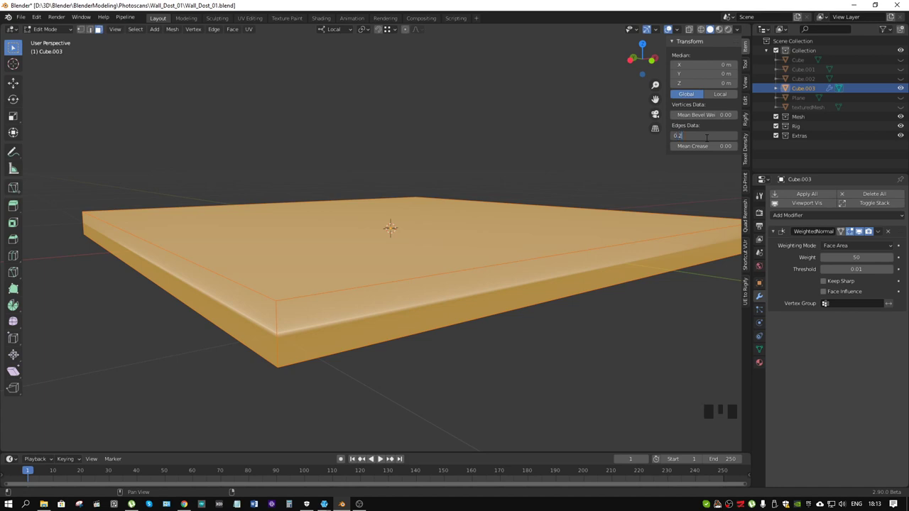
drag(844, 215, 904, 323)
drag(905, 316, 897, 227)
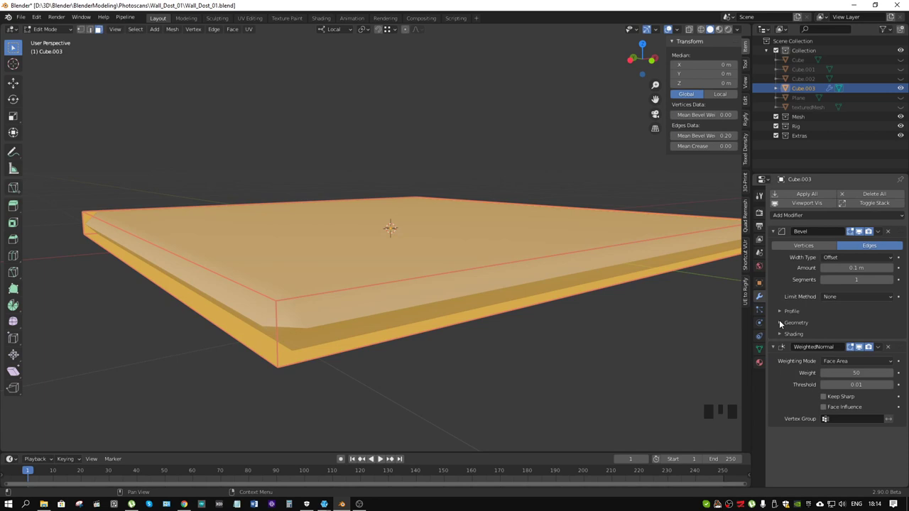
- Limit the Bevel to weighted edges at 0.11 m width and hide its preview while editing
drag(833, 299, 842, 331)
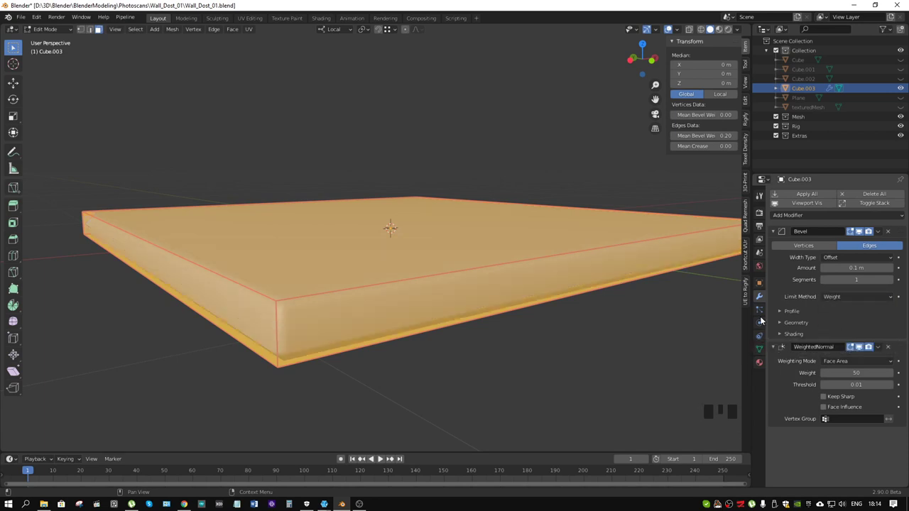
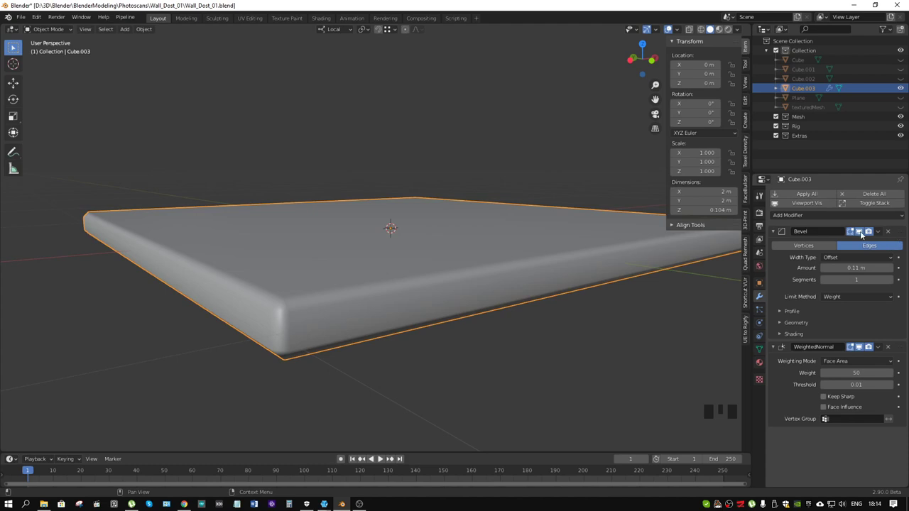
click(863, 234)
key(ctrl+Tab)
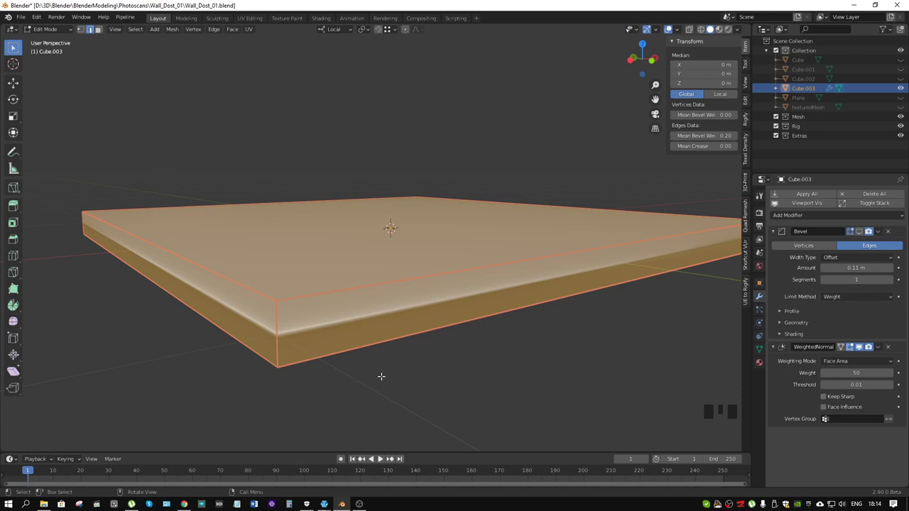
key(ctrl+shift+b)
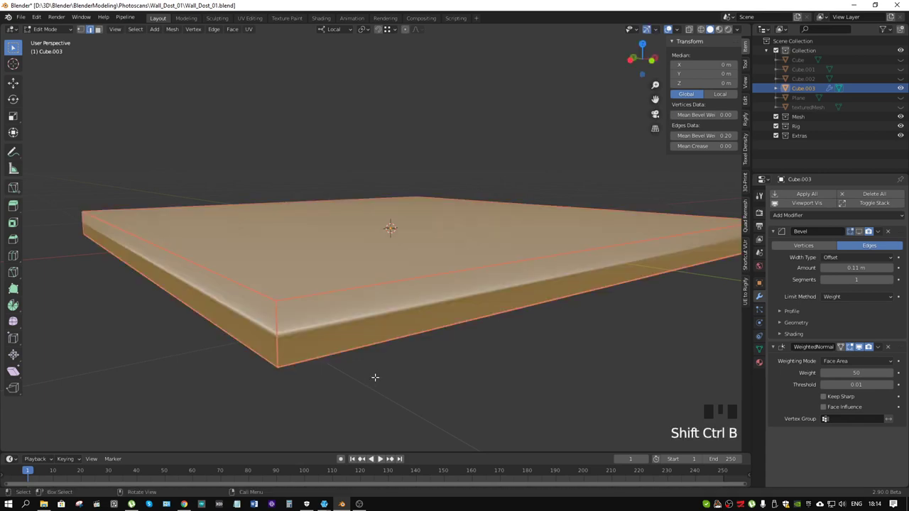
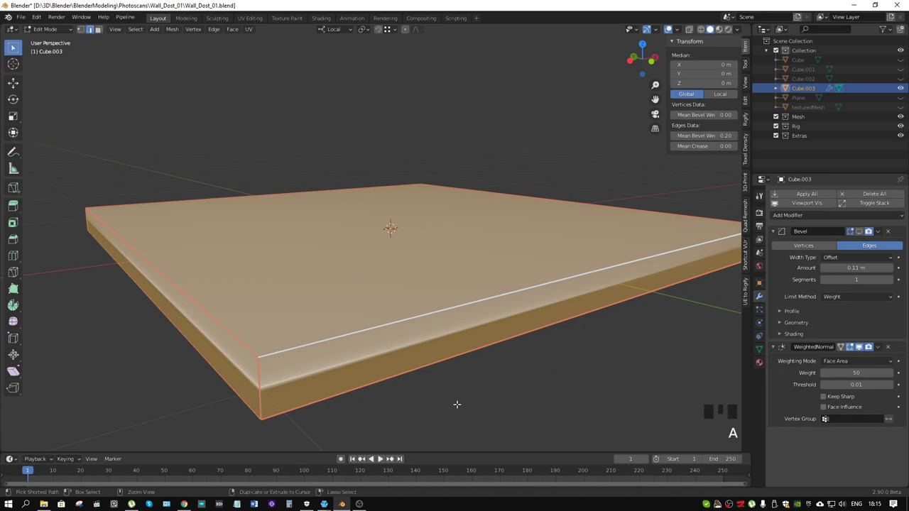
key(ctrl+b)
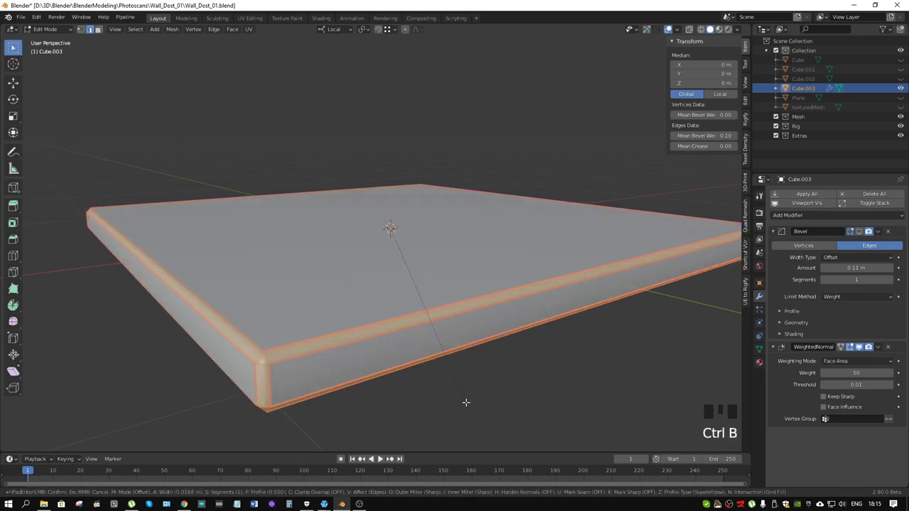
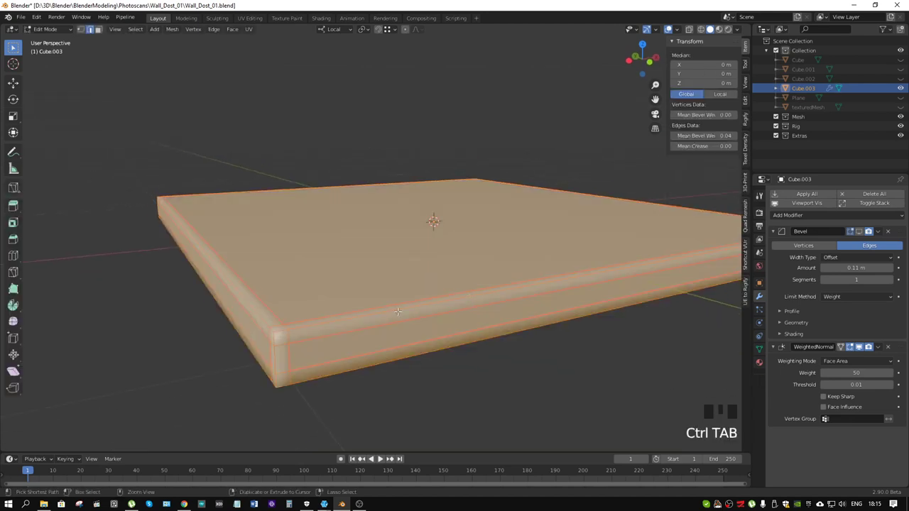
key(ctrl+z)
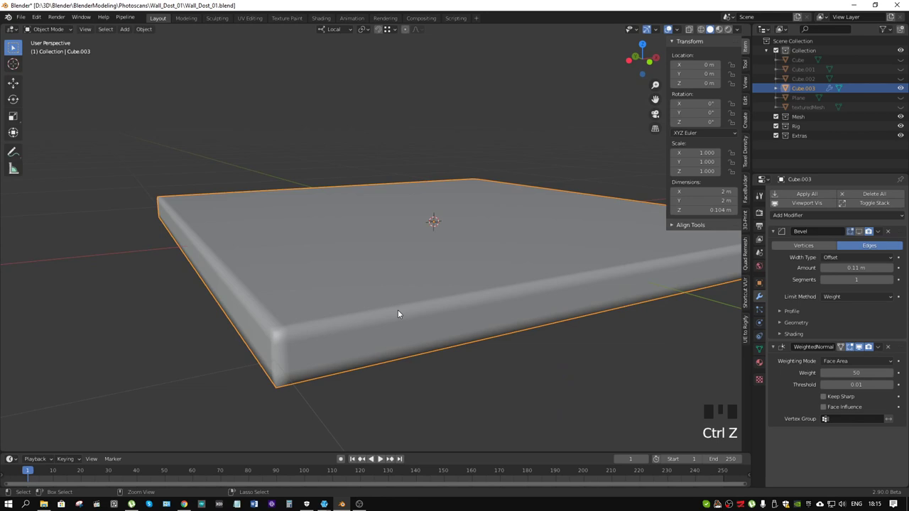
key(ctrl+z)
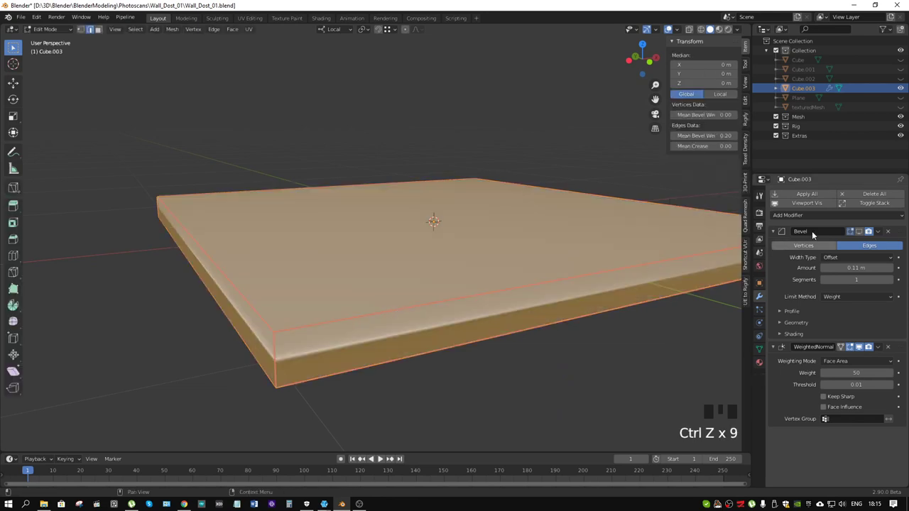
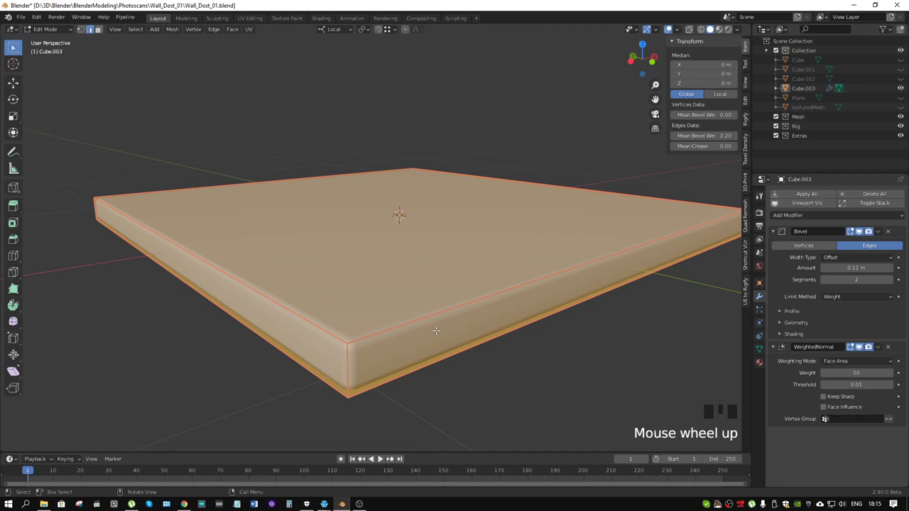
- Bring up the UV Mapping menu for the fully selected two-segment bevelled slab
key(u)
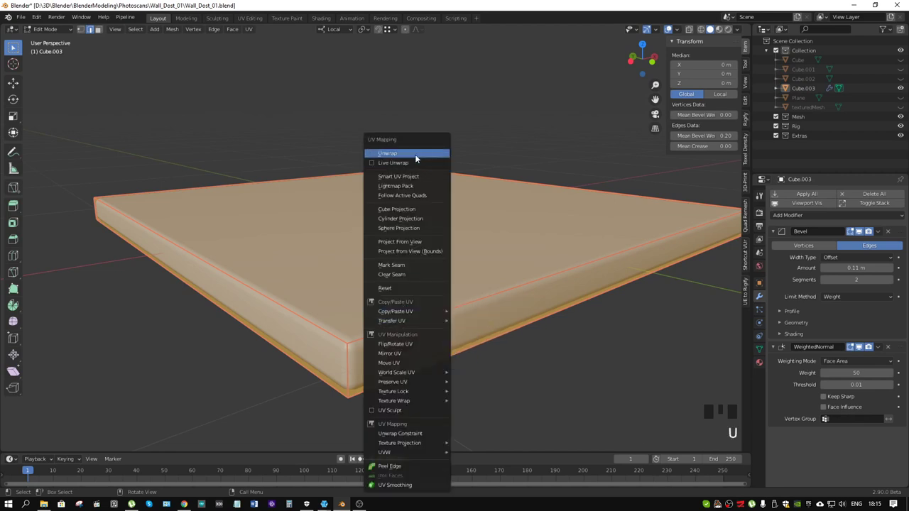
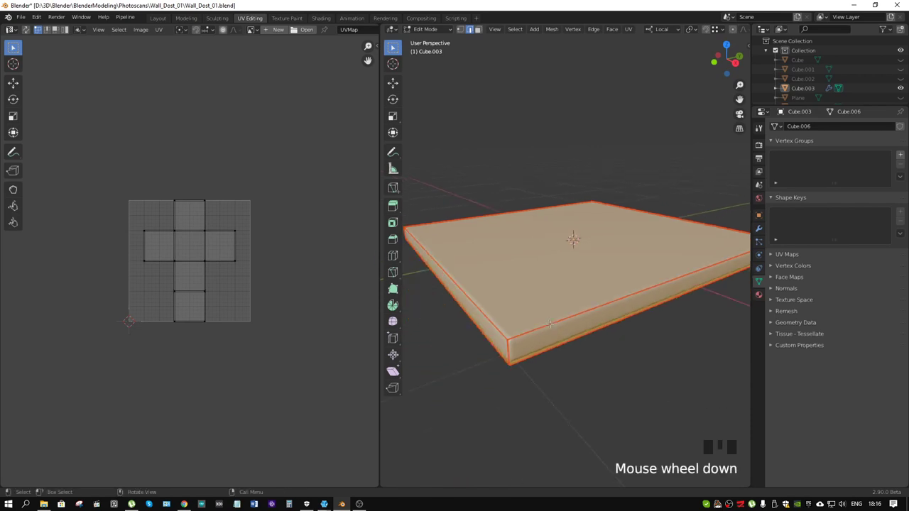
- Unwrap the slab's UVs and rescale the island layout in the UV Editor
key(u)
key(a)
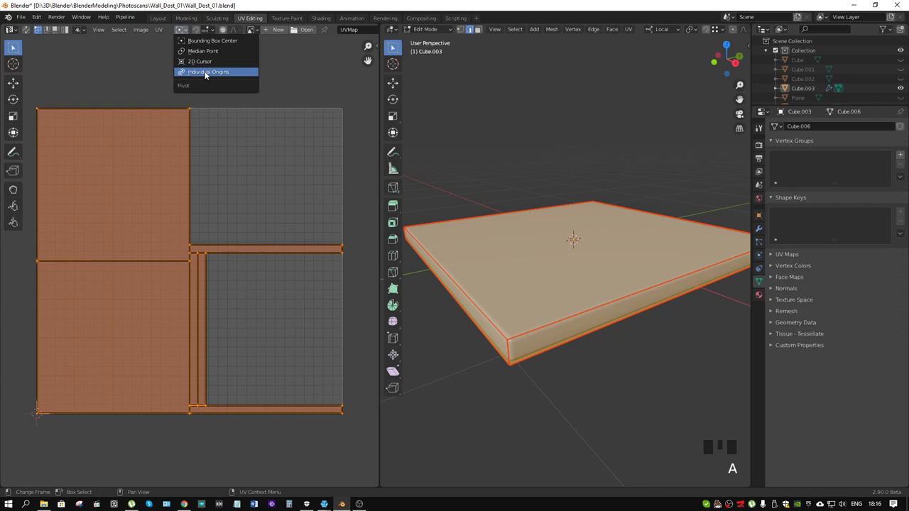
key(s)
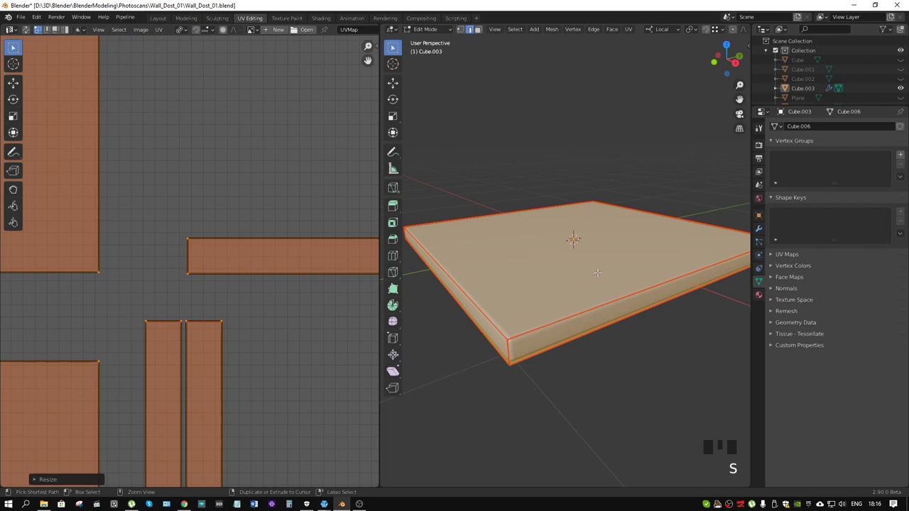
key(n)
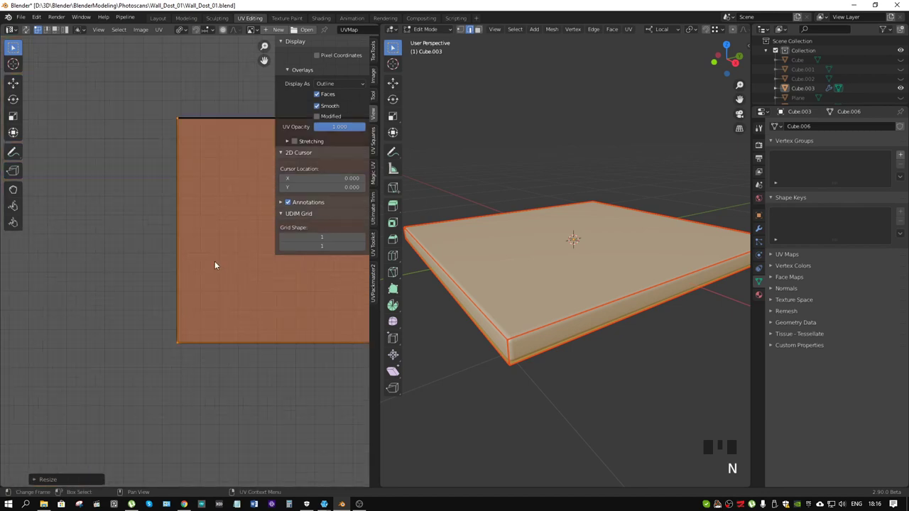
- Show the slab's Bevel and WeightedNormal modifier settings in the Properties editor
click(156, 258)
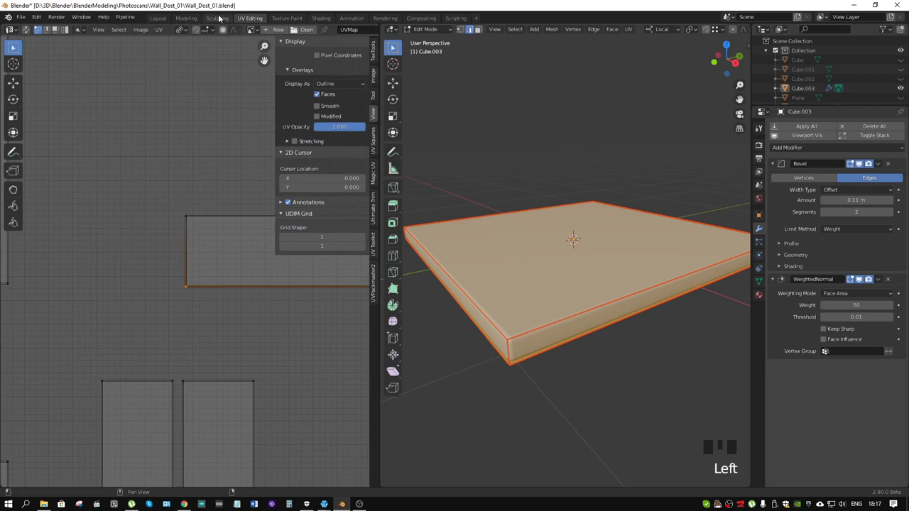
drag(149, 35, 162, 425)
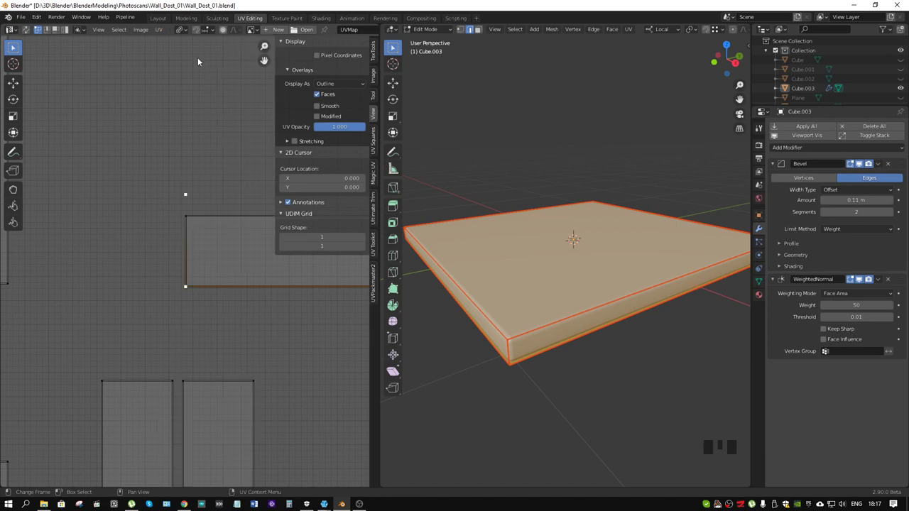
- Reopen the UV operations menu over the slab's unwrapped layout
drag(166, 32, 164, 31)
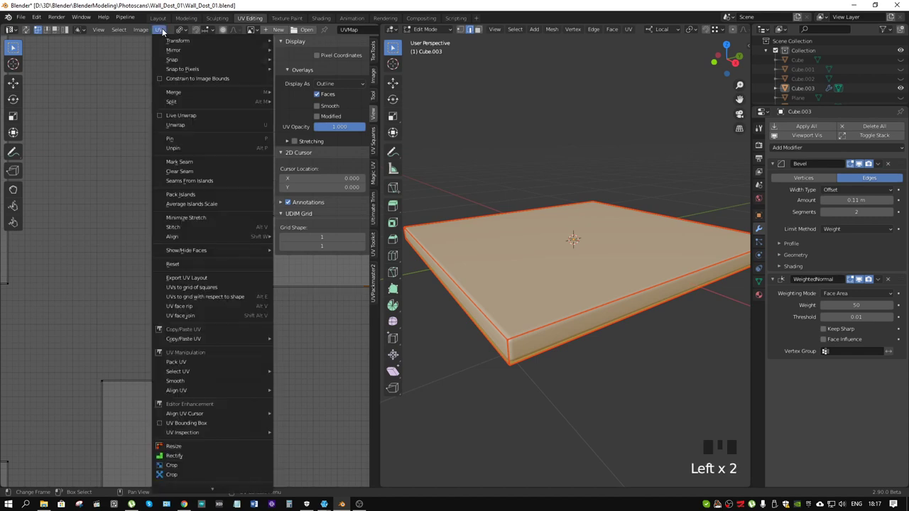
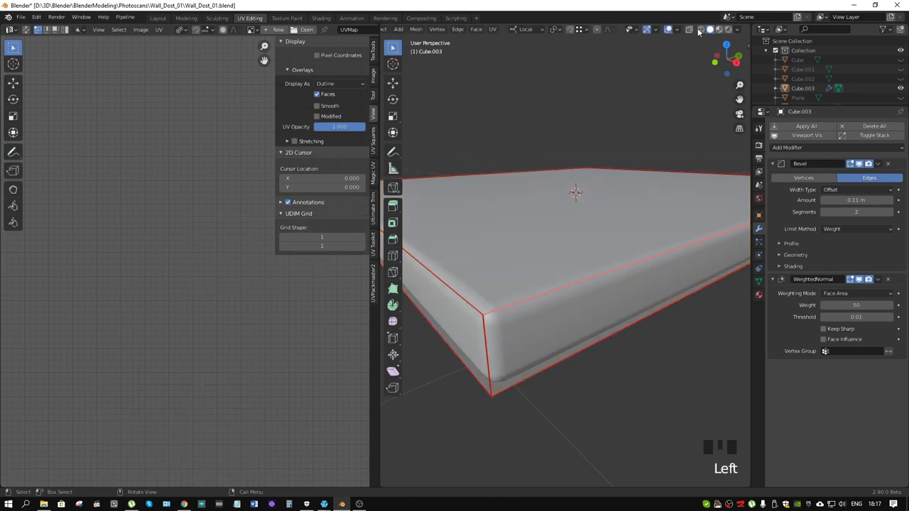
- Inspect the bevelled corner in see-through wireframe, orbiting around the slab
drag(706, 31, 671, 26)
drag(671, 26, 671, 26)
key(3)
scroll(up, 3)
middle_click(671, 26)
scroll(down, 3)
drag(671, 26, 671, 26)
scroll(down, 3)
middle_click(671, 26)
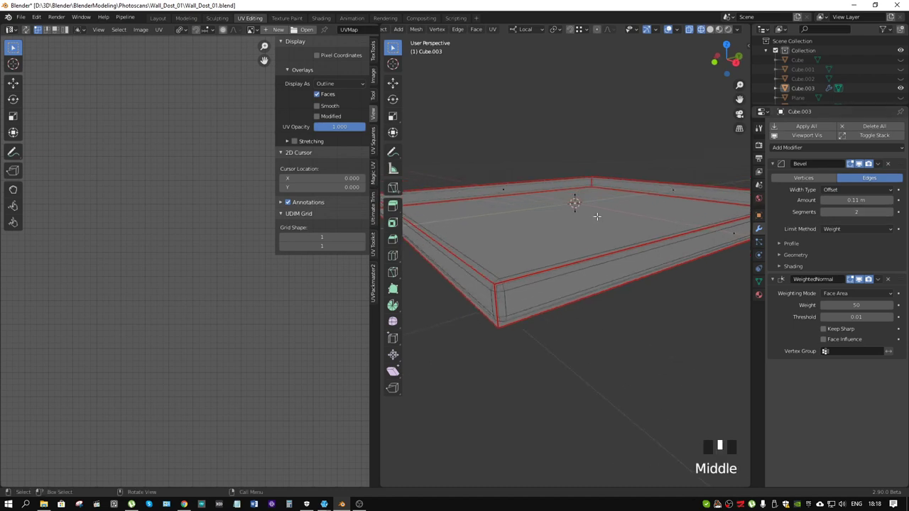
- Select the entire mesh and return the slab to Object Mode
key(a)
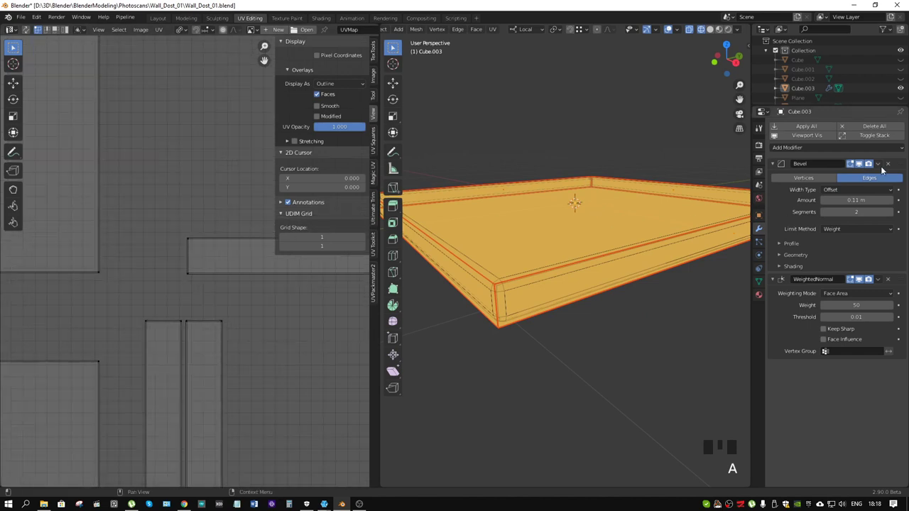
key(ctrl+Tab)
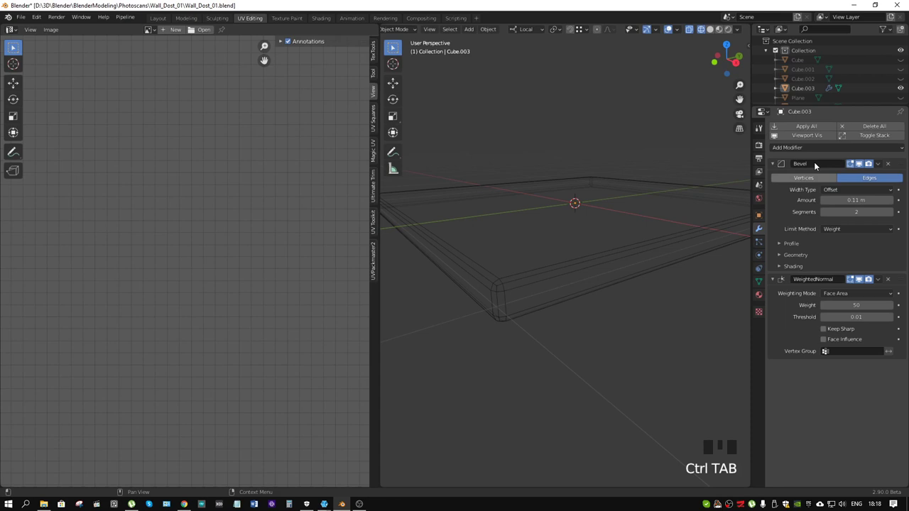
- Apply the Bevel modifier, then re-enter Edit Mode with the whole mesh selected
drag(654, 252, 640, 256)
key(ctrl+Tab)
key(a)
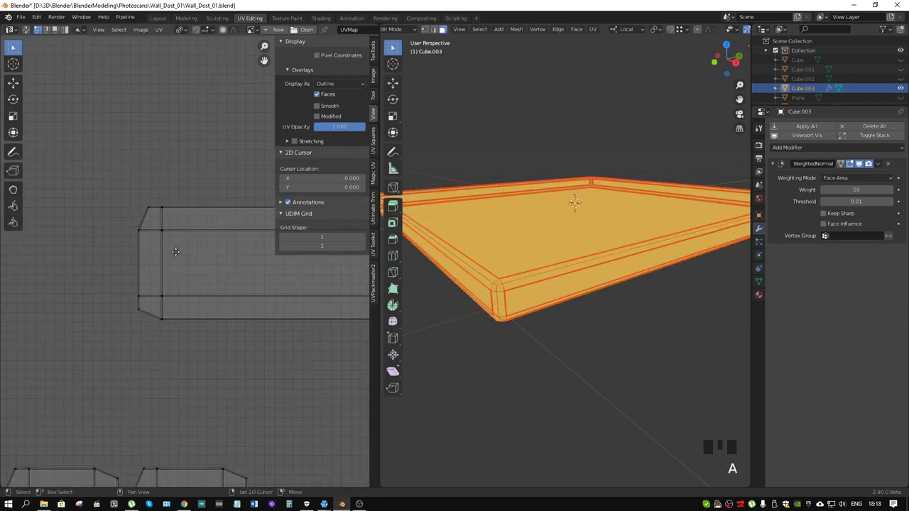
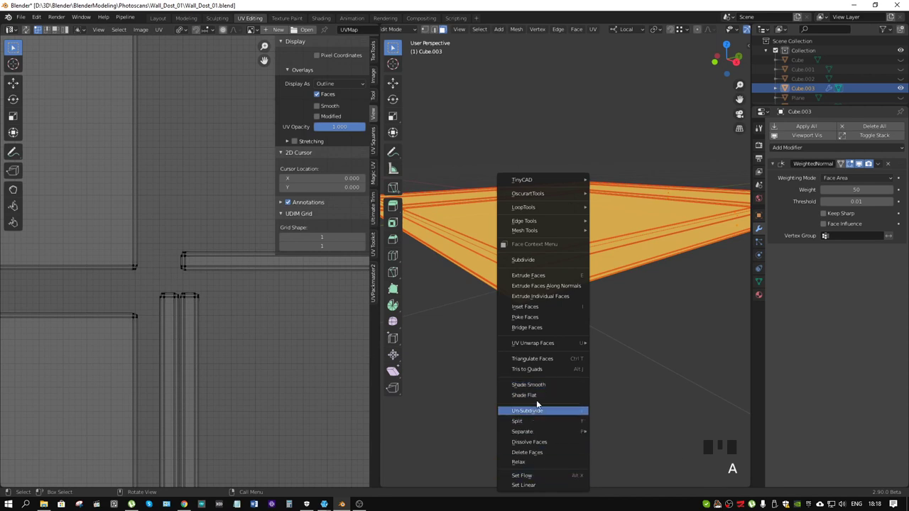
- Clear Sharp on the edges and show the full selection's transform and 0.04 bevel weight details
key(2)
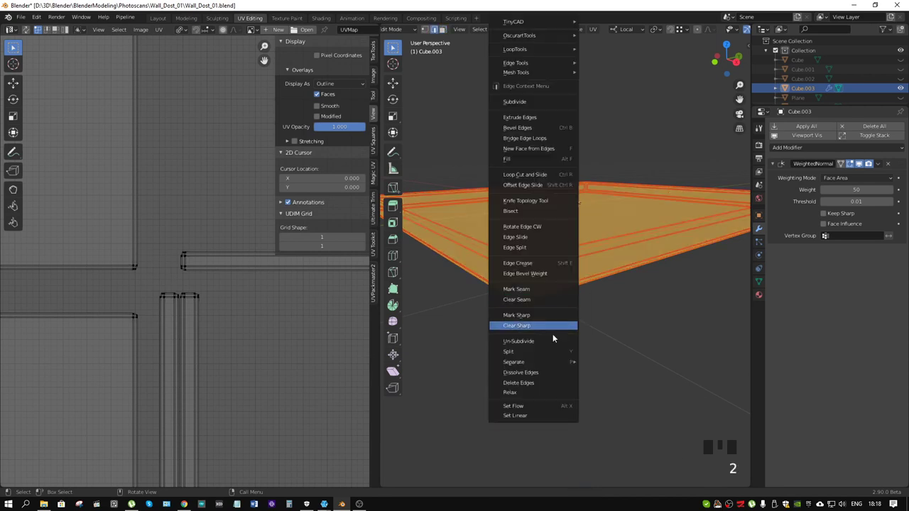
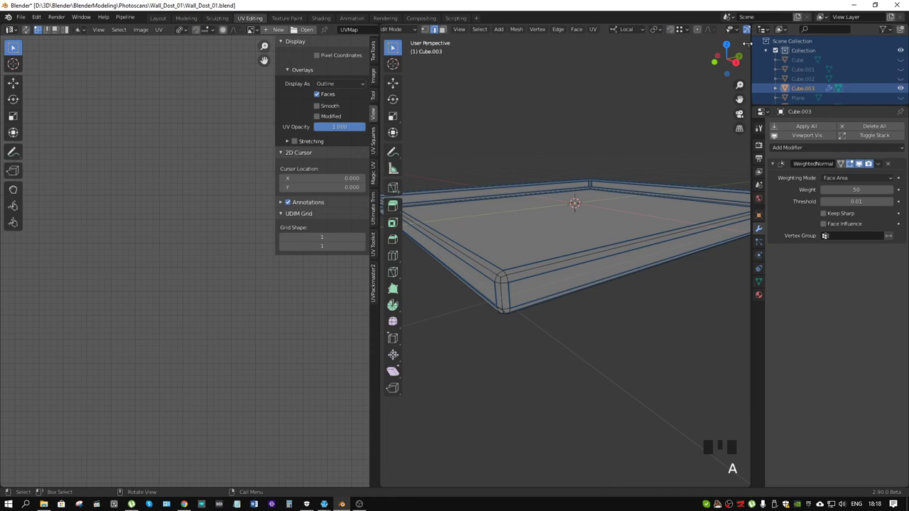
key(a)
key(n)
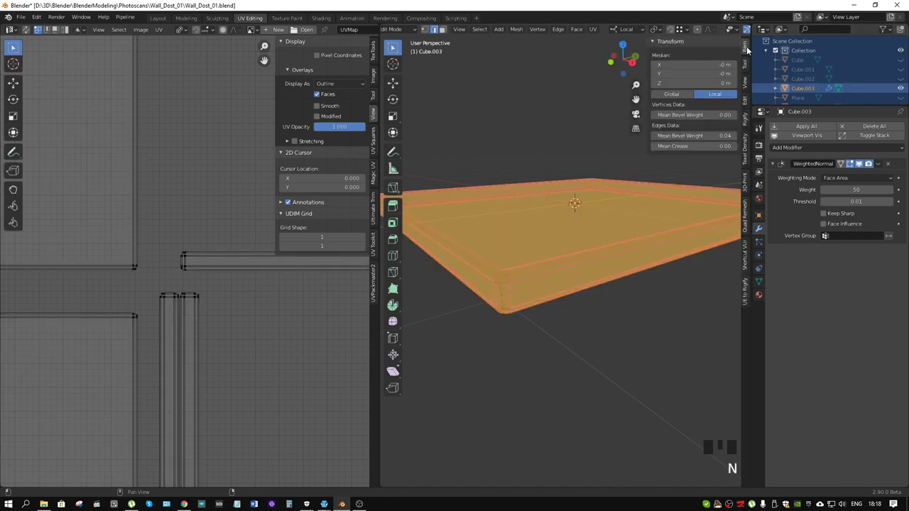
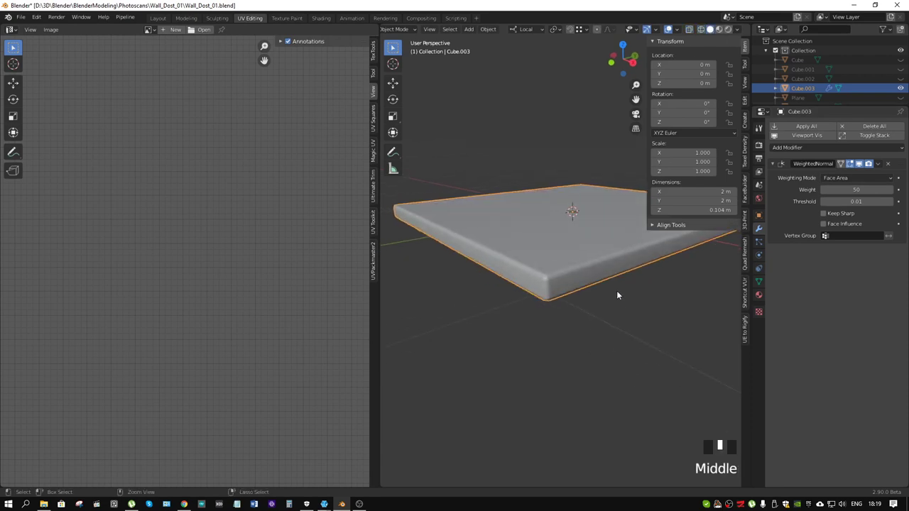
- Undo back into editing the 2 m by 2 m by 0.104 m slab's mesh
key(ctrl+z)
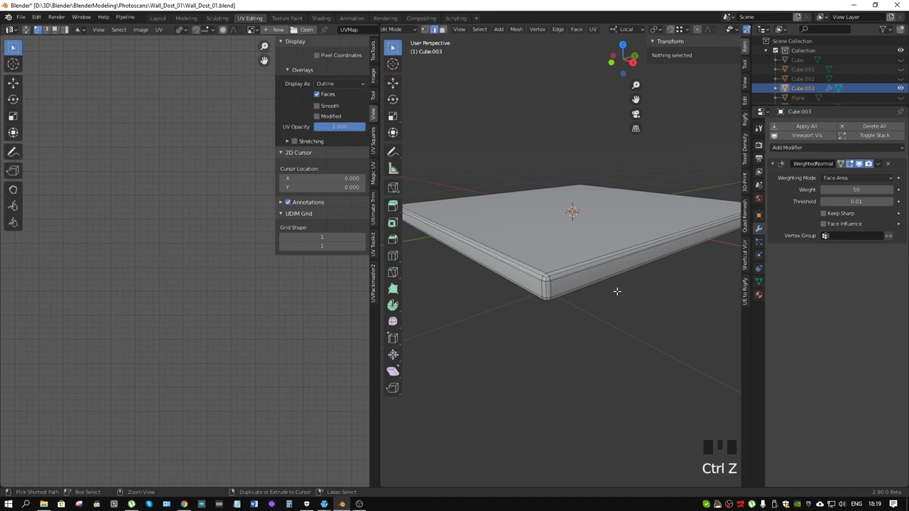
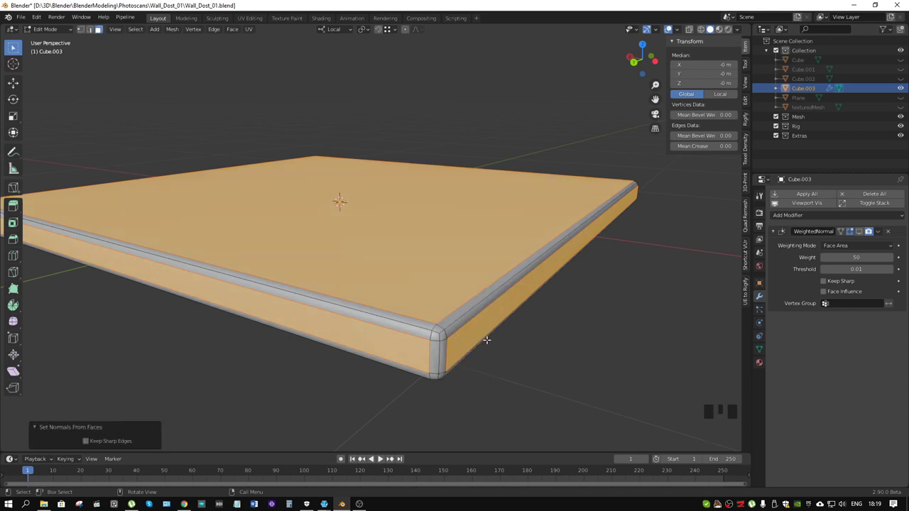
- Apply the WeightedNormal modifier in Object Mode, leaving a smooth-shaded slab with no modifiers
key(ctrl+Tab)
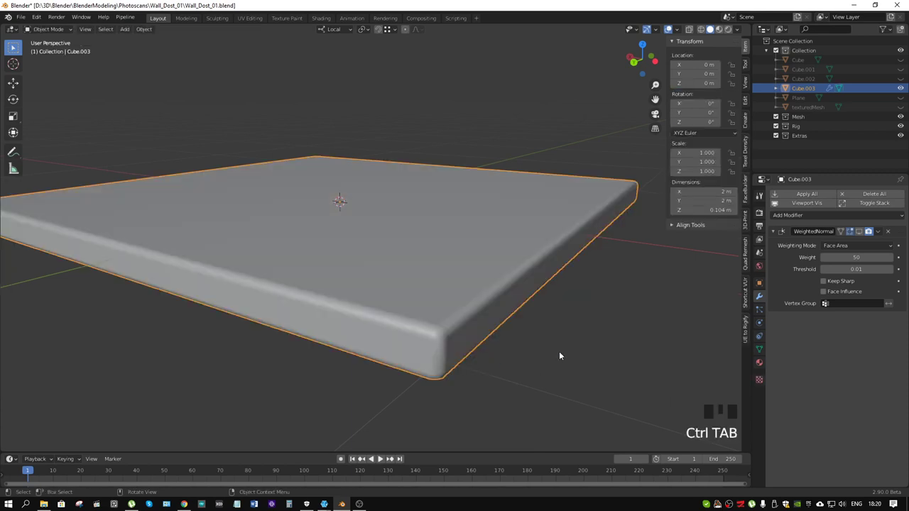
click(561, 286)
drag(542, 278, 523, 245)
scroll(up, 3)
click(701, 255)
middle_click(468, 184)
scroll(down, 3)
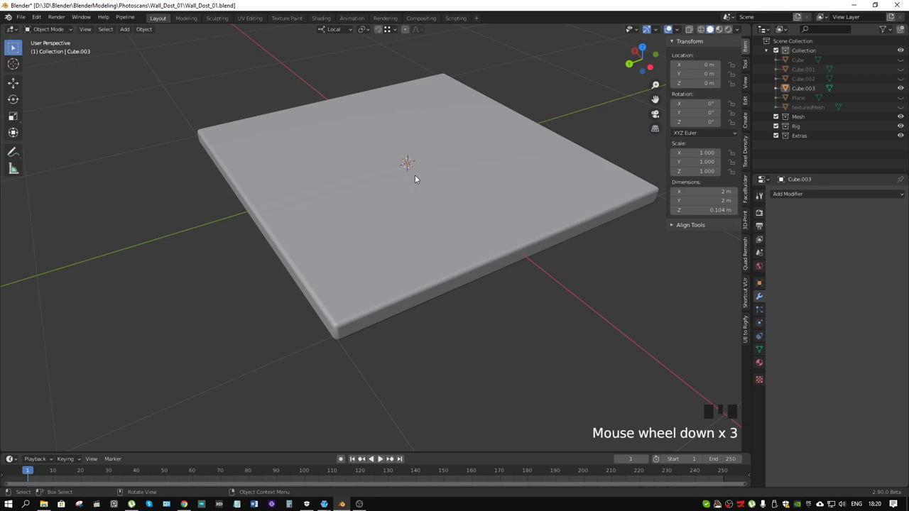